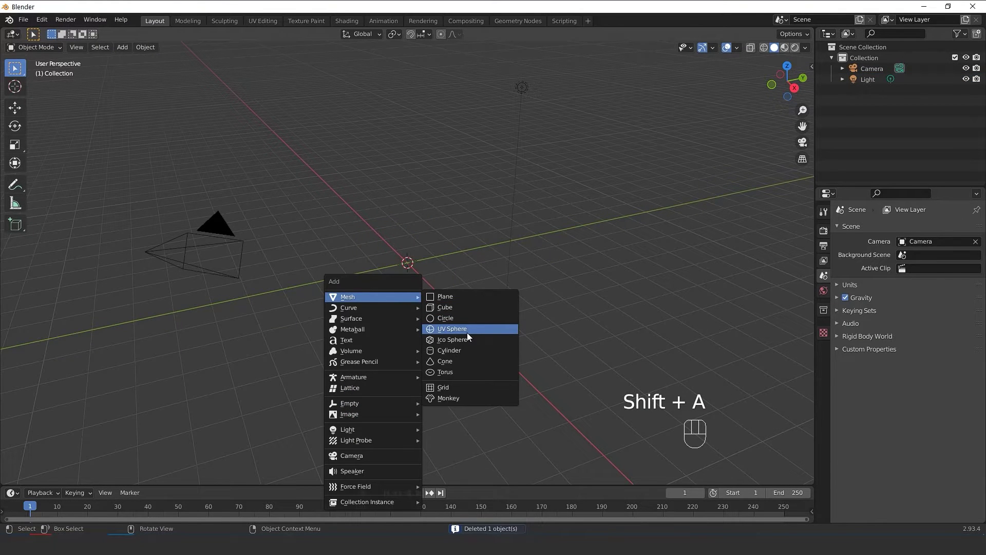
Rotate the first sphere 90° about the X axis and view it from the front.
middle_click(445, 338)
key("r")
key("x")
key("KP_9")
key("KP_0")
key("KP_Enter")
key("KP_1")
Rename the sphere 'eye ball', add a second UV sphere at the origin and hide the eye ball.
left_click(873, 94)
left_click_drag(873, 95, 823, 110)
key("l")
key("shift+a")
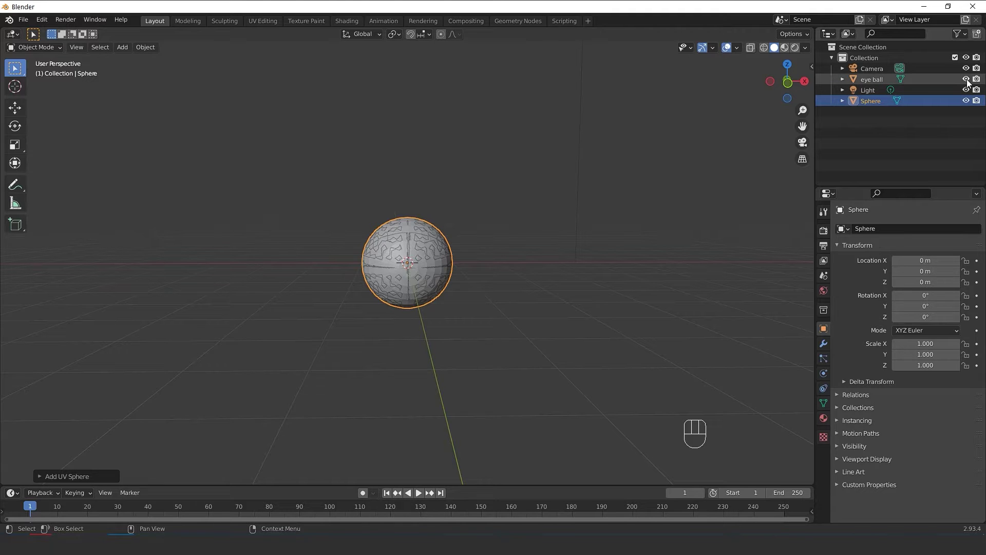
left_click(968, 84)
In Edit Mode from the front view, select the sphere's upper half and separate it into Sphere.001.
key("Tab")
key("alt+z")
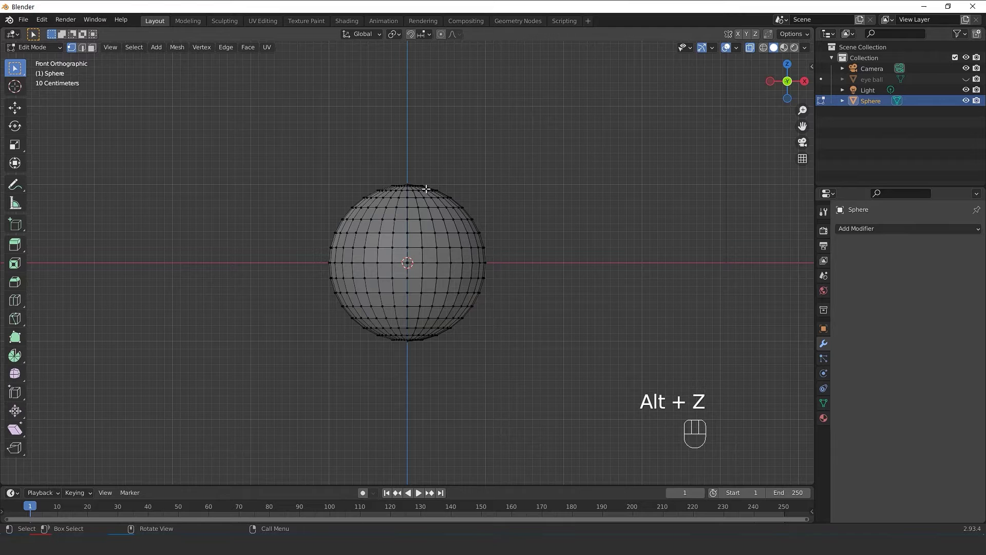
left_click_drag(271, 150, 544, 260)
key("ctrl+KP_Add")
left_click_drag(550, 257, 320, 264)
key("KP_1")
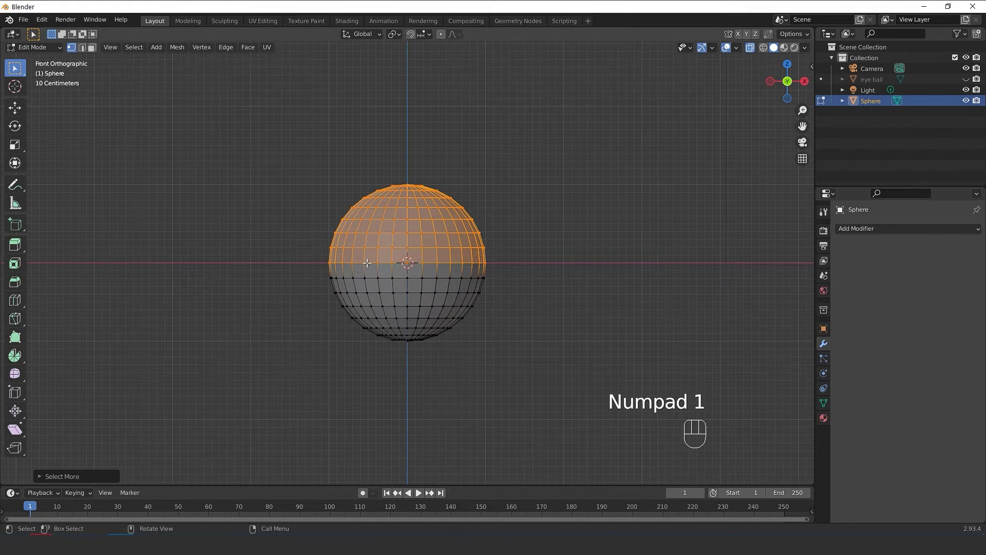
key("p")
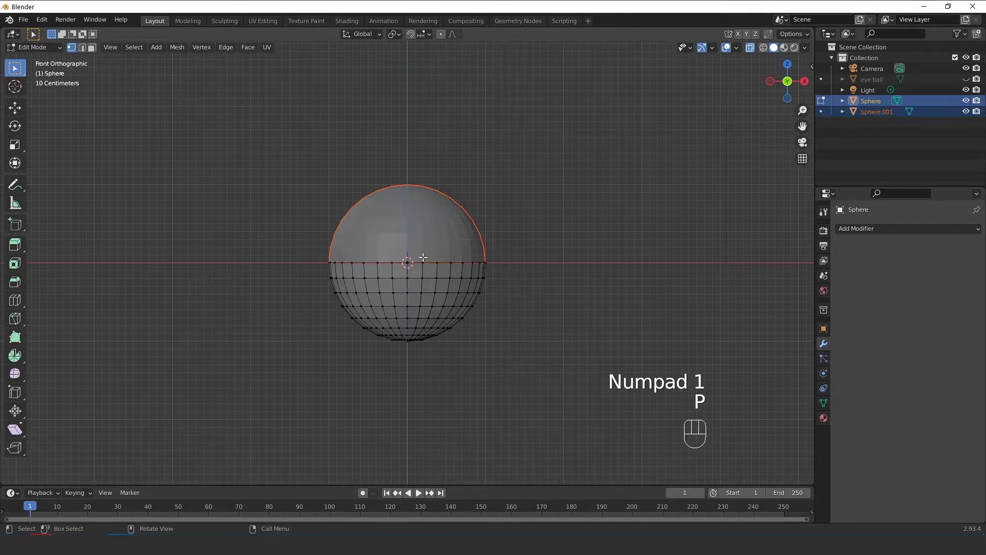
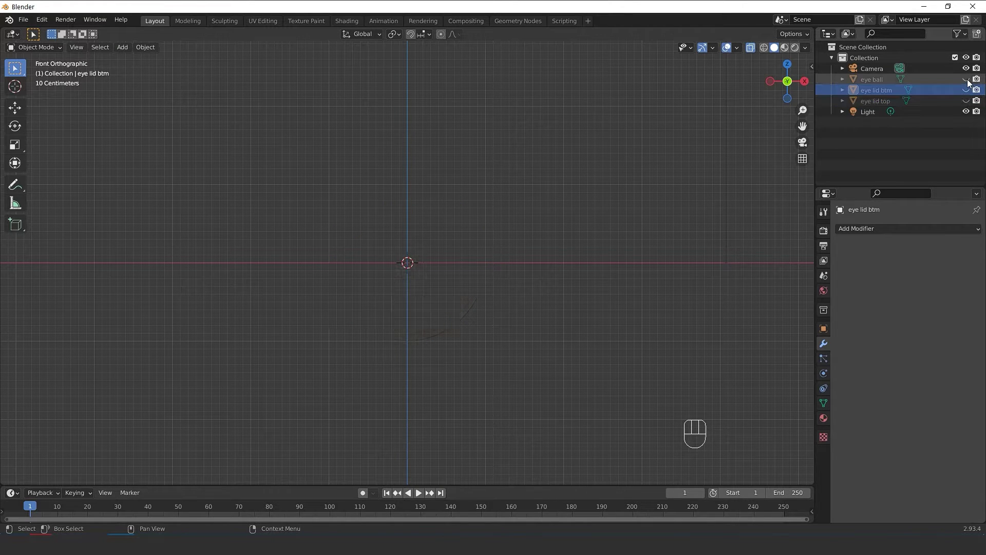
Show the eye ball again and add a new material slot in its Material Properties.
left_click_drag(969, 83, 913, 127)
left_click(466, 256)
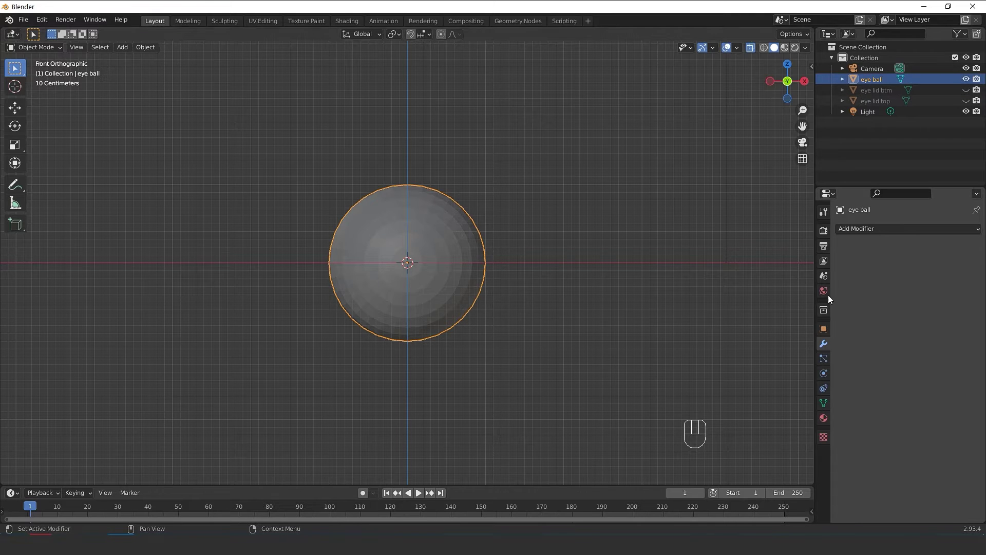
left_click(825, 422)
left_click(875, 279)
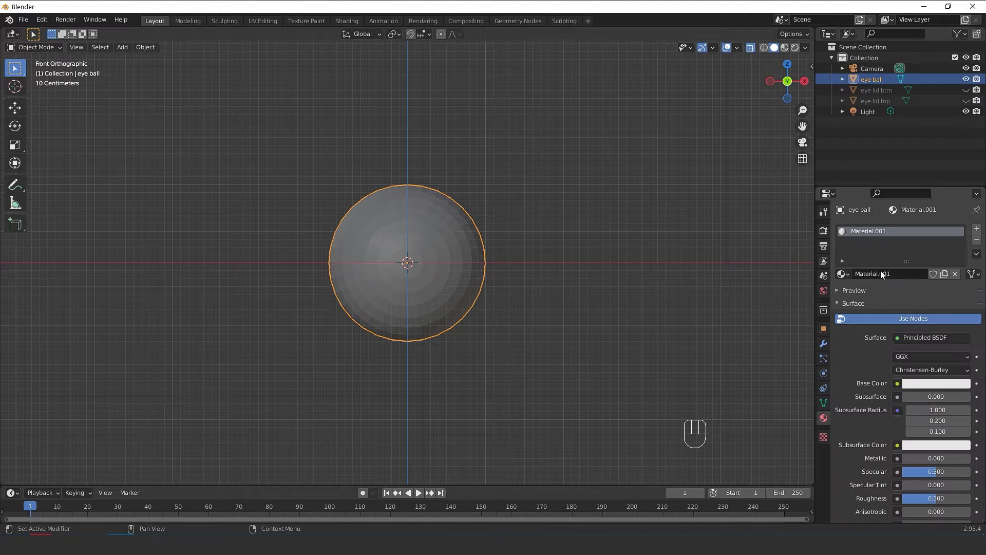
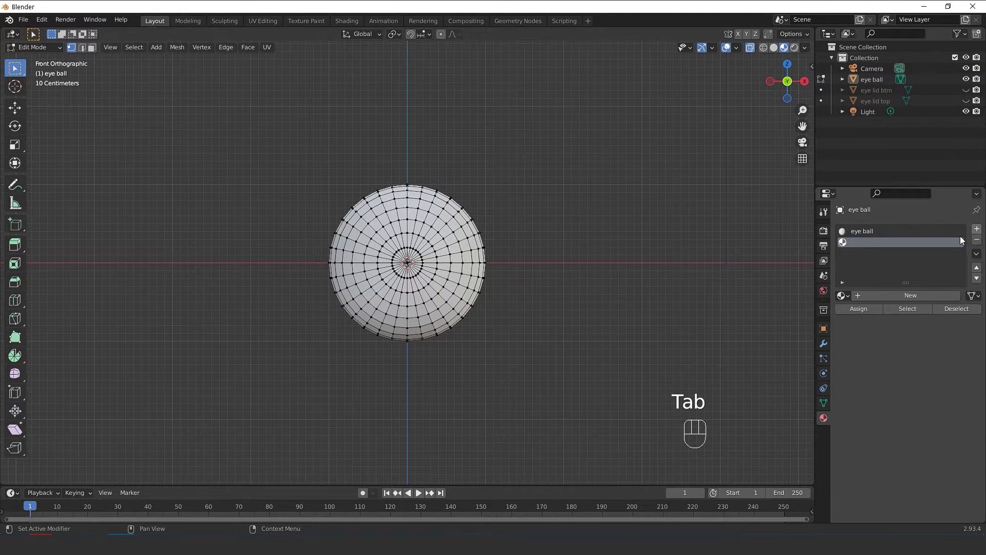
Create a blue 'pupil' material in the second slot and an 'iris' material in a third slot.
left_click(902, 299)
left_click_drag(886, 298, 898, 361)
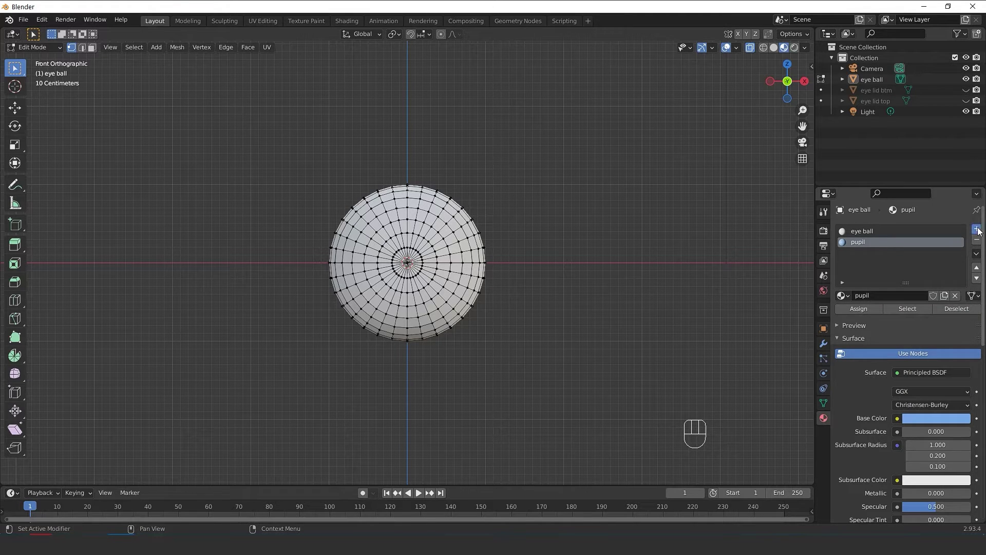
left_click(885, 299)
left_click_drag(887, 303, 884, 333)
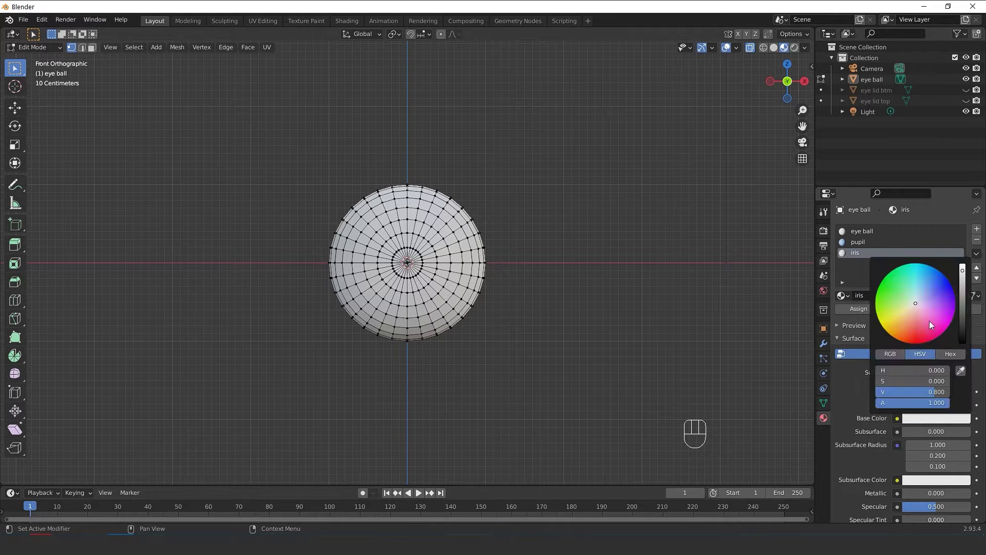
Assign iris to the grown centre faces and pupil to the surrounding ring of faces.
key("Return")
key("ctrl+1")
key("ctrl+KP_Add")
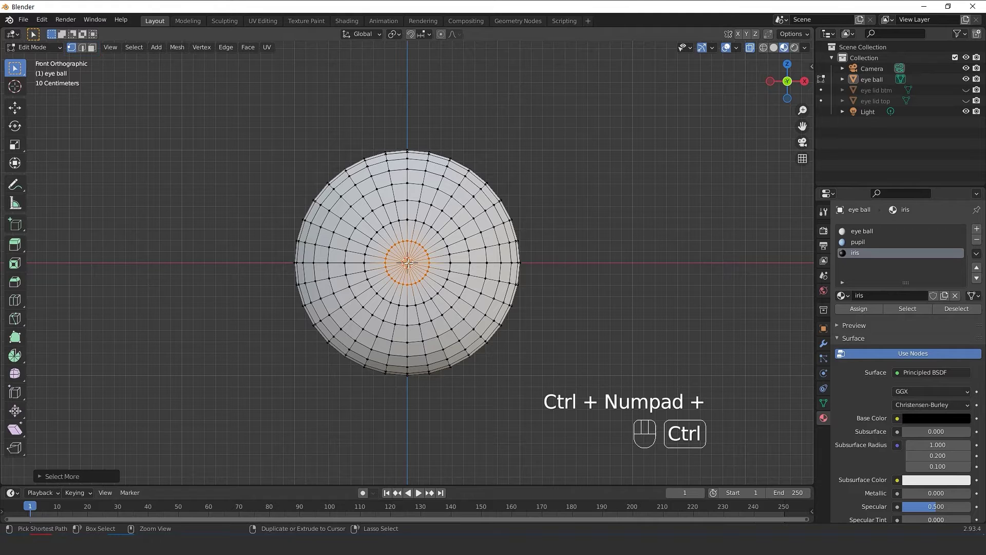
left_click(859, 312)
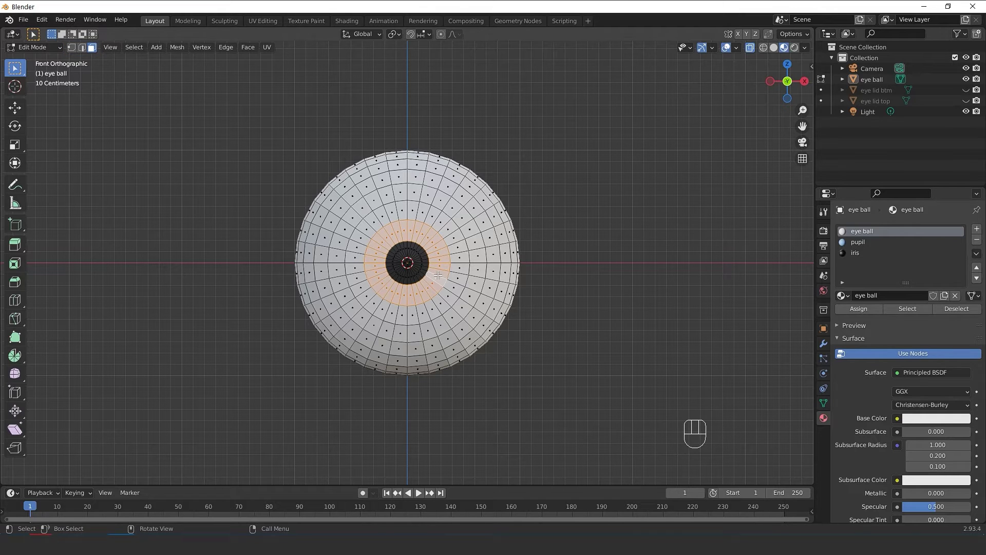
left_click(886, 248)
left_click(858, 311)
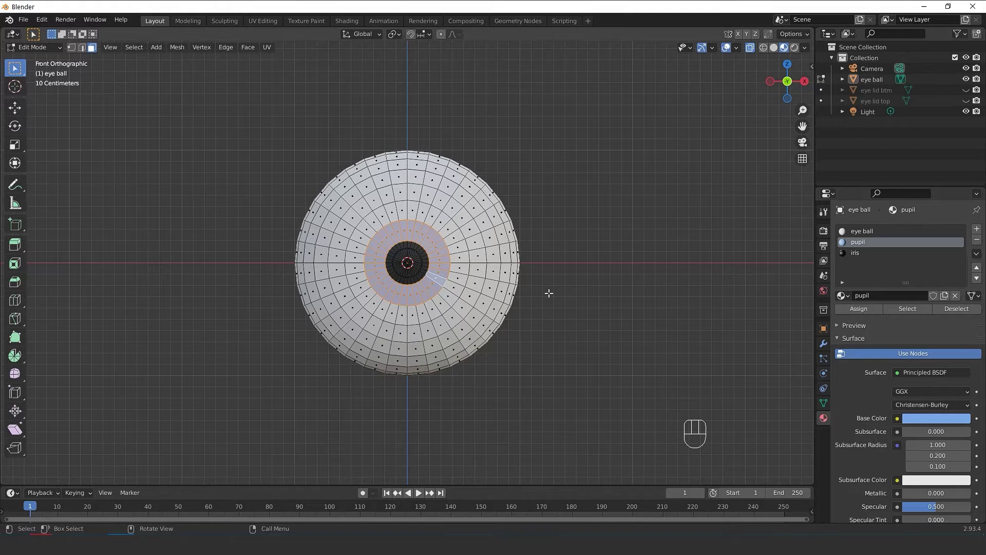
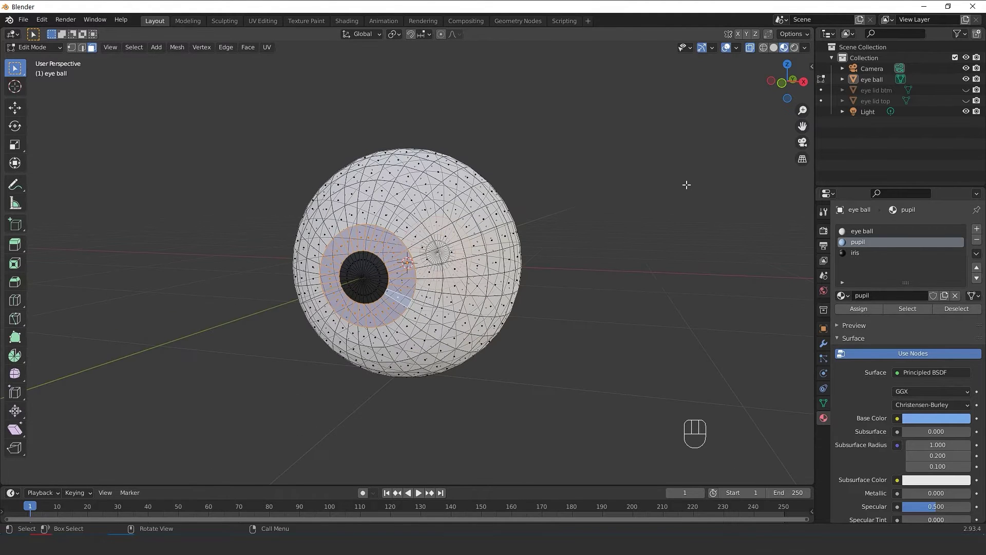
Leave X-ray, orbit to check the coloured eye and return to Object Mode in front view.
key("alt+z")
left_click_drag(567, 271, 586, 275)
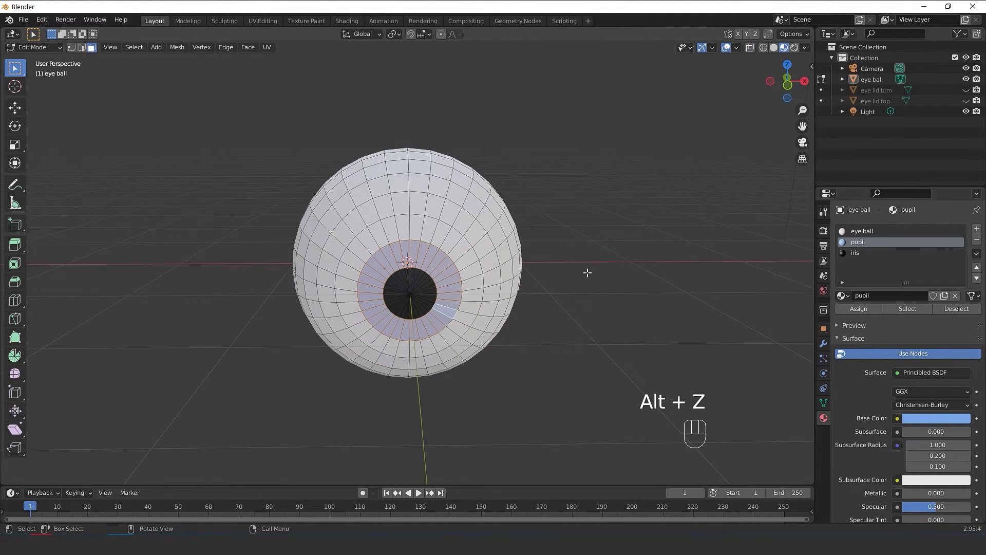
key("Tab")
left_click_drag(568, 289, 491, 259)
left_click_drag(497, 324, 503, 320)
key("KP_1")
Give the lower eyelid the beige skin material plus Subdivision Surface and 0.04 m Solidify modifiers.
left_click(825, 350)
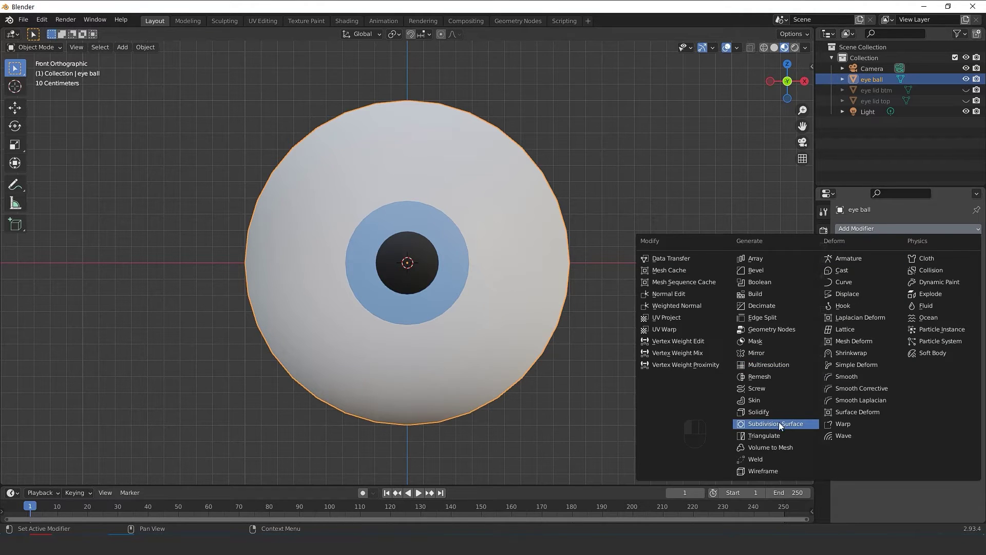
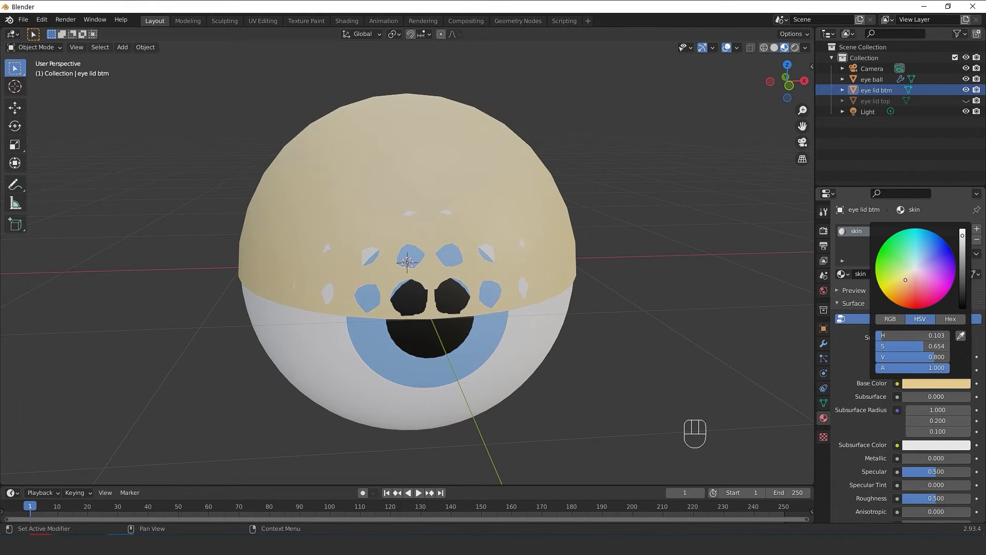
left_click(827, 349)
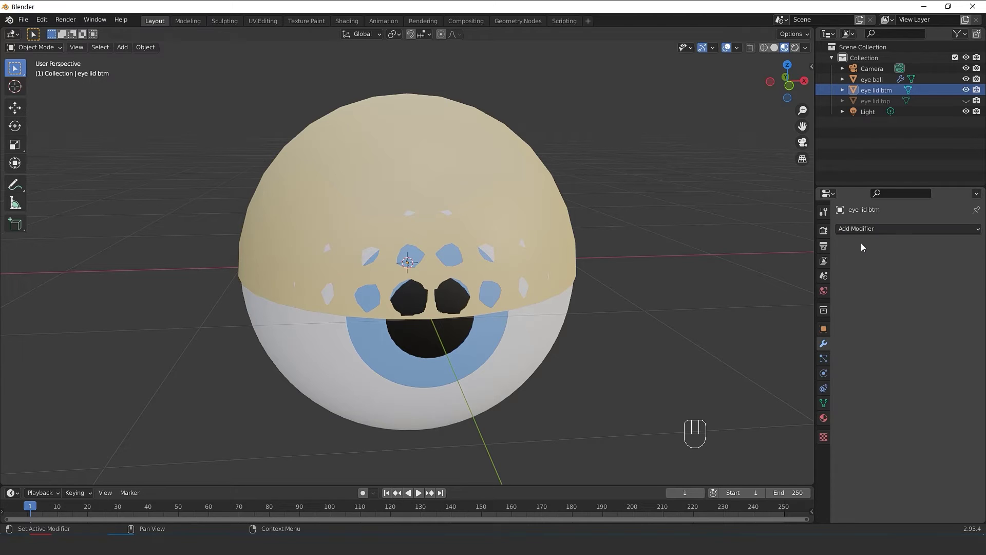
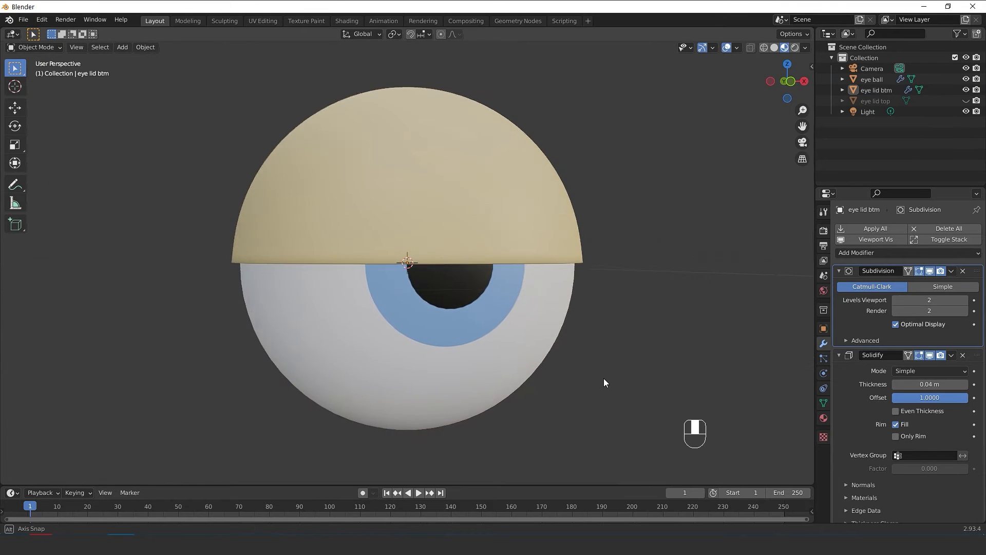
Link the lower lid's skin material and copy its modifiers onto the upper eyelid with Ctrl+L.
left_click(927, 103)
left_click(971, 104)
left_click(451, 375)
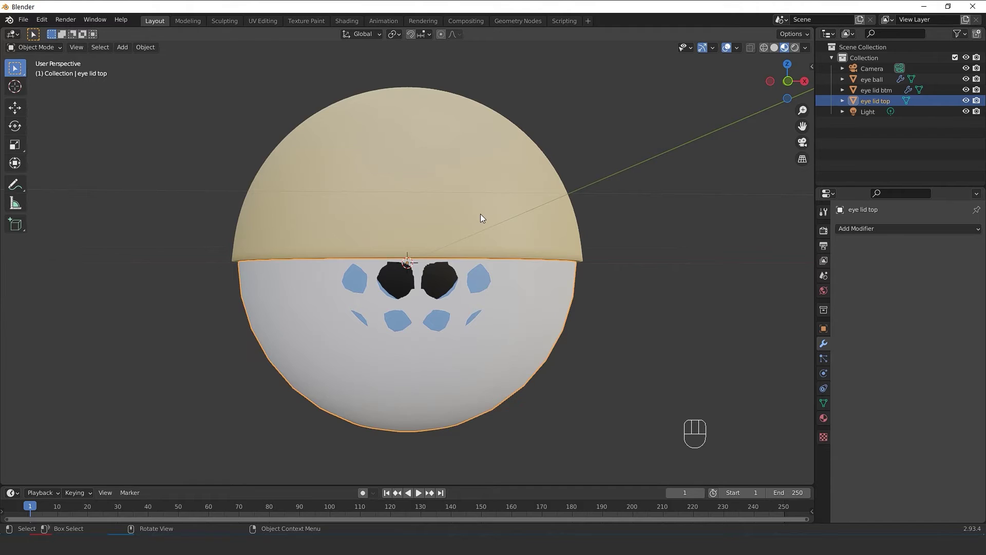
key("ctrl+l")
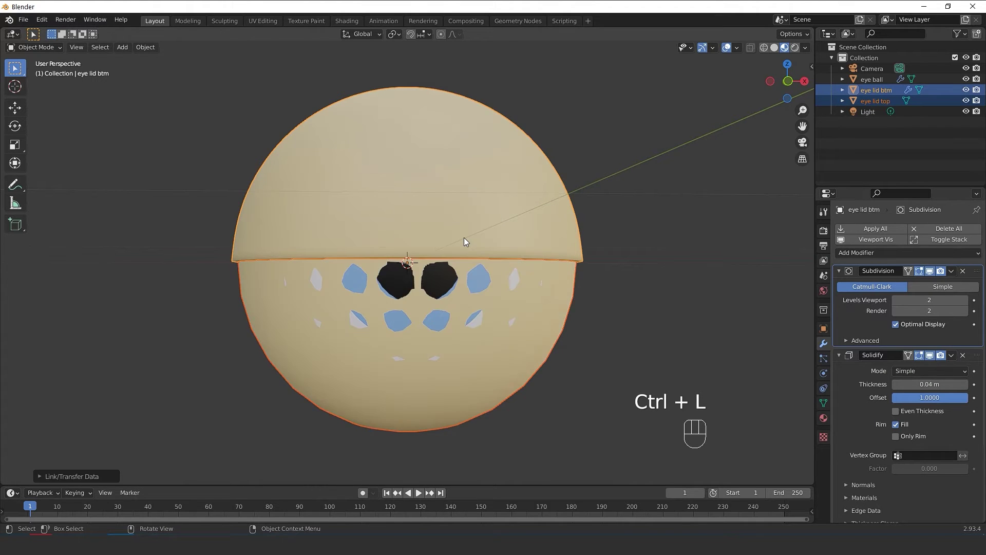
key("ctrl+l")
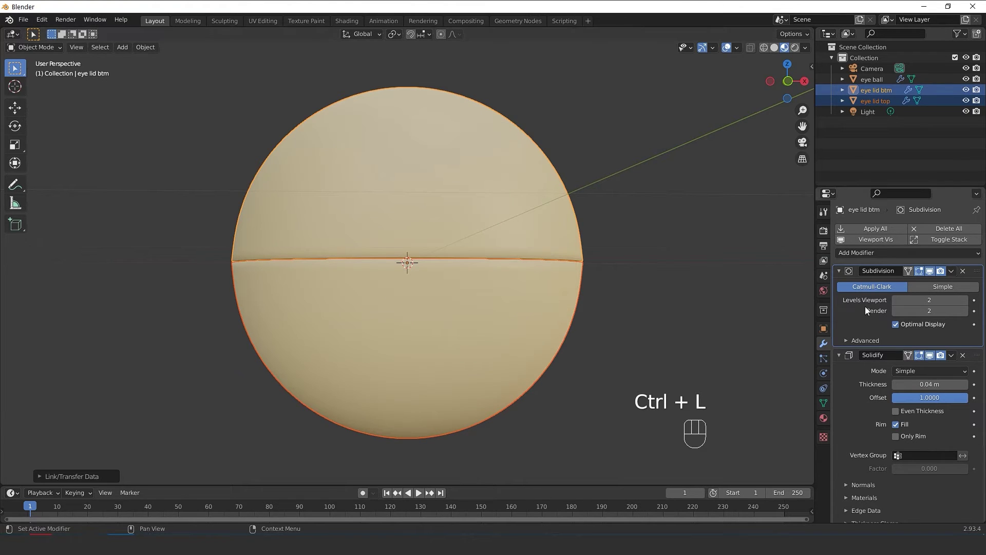
From the right side view, rotate the lower eyelid open to reveal the iris.
left_click(874, 104)
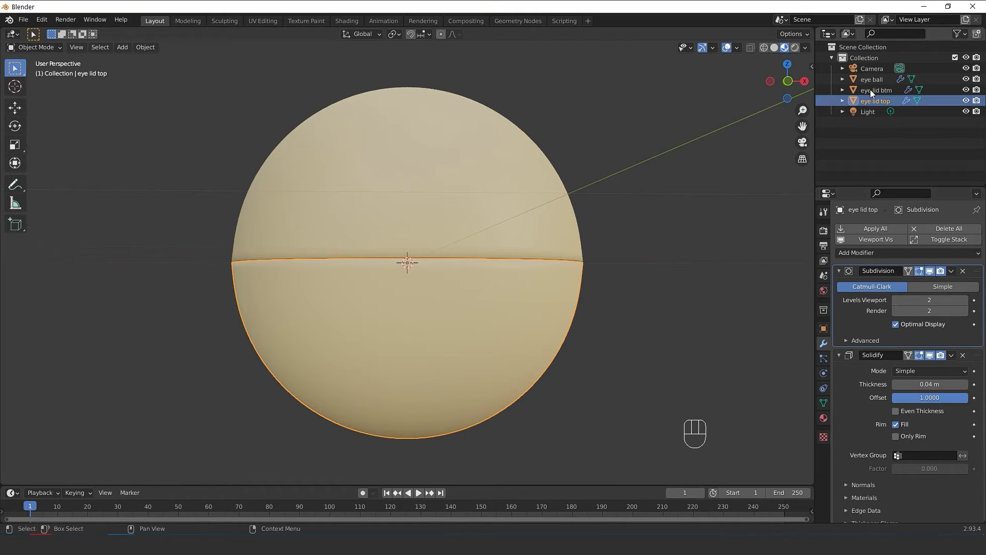
left_click(874, 93)
key("Escape")
key("KP_3")
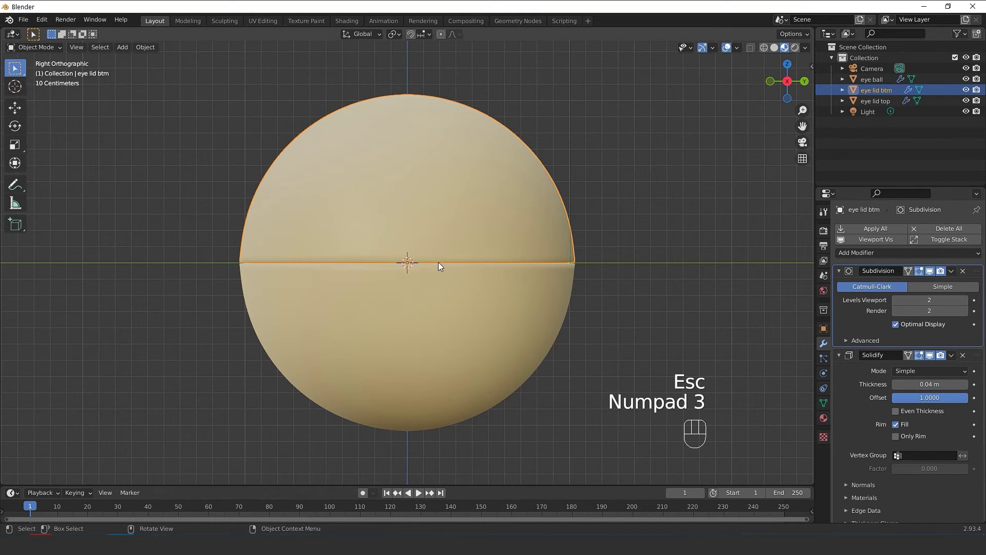
left_click_drag(490, 230, 502, 230)
key("r")
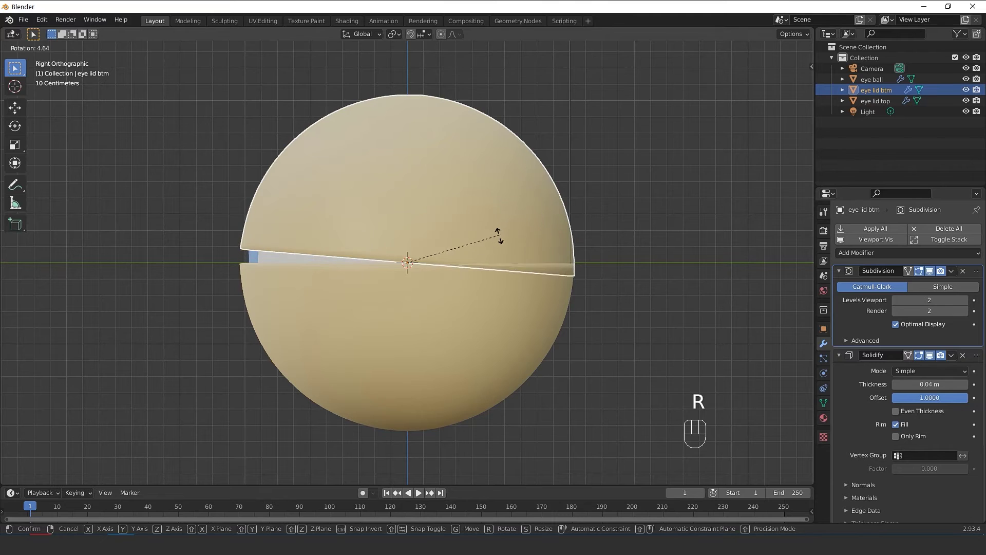
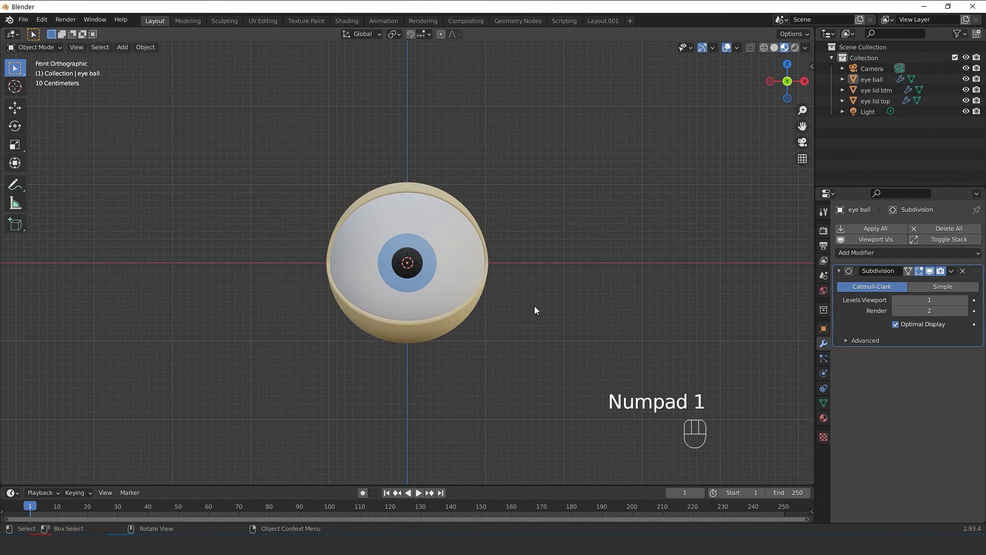
Batch-rename the eyeball and both eyelids with an 'L' suffix via Ctrl+F2.
left_click(497, 326)
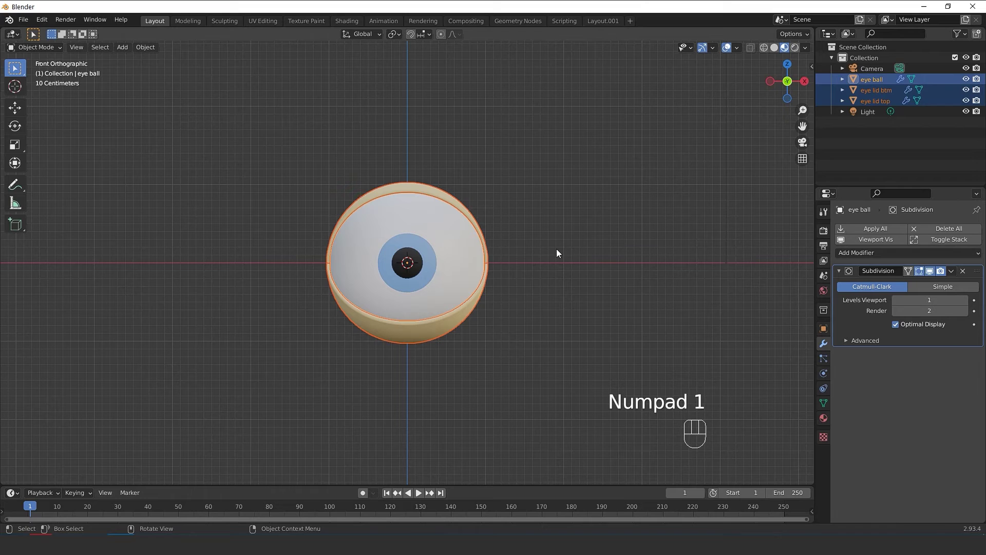
key("ctrl+F2")
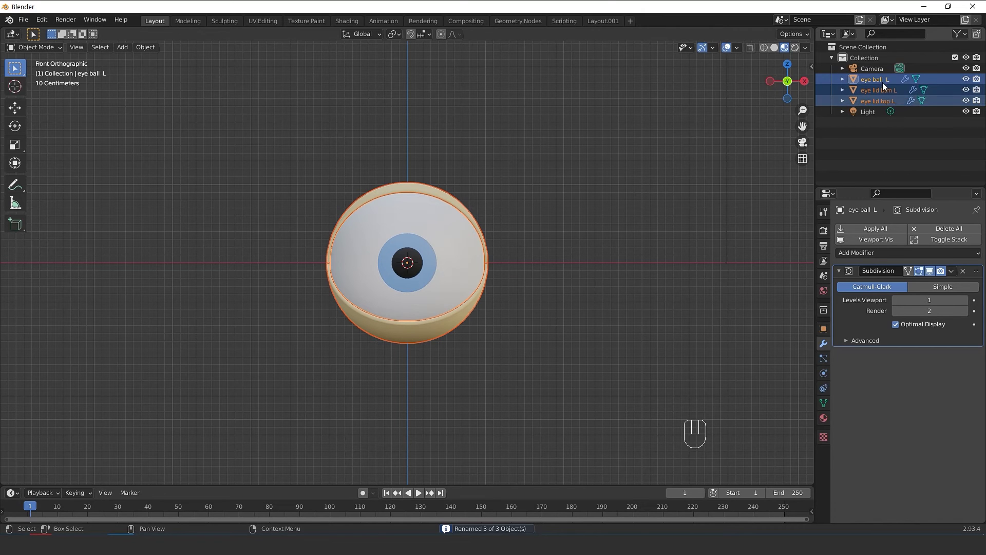
Duplicate the whole eye with its lids and place the copy to the left along X.
left_click_drag(520, 345, 553, 381)
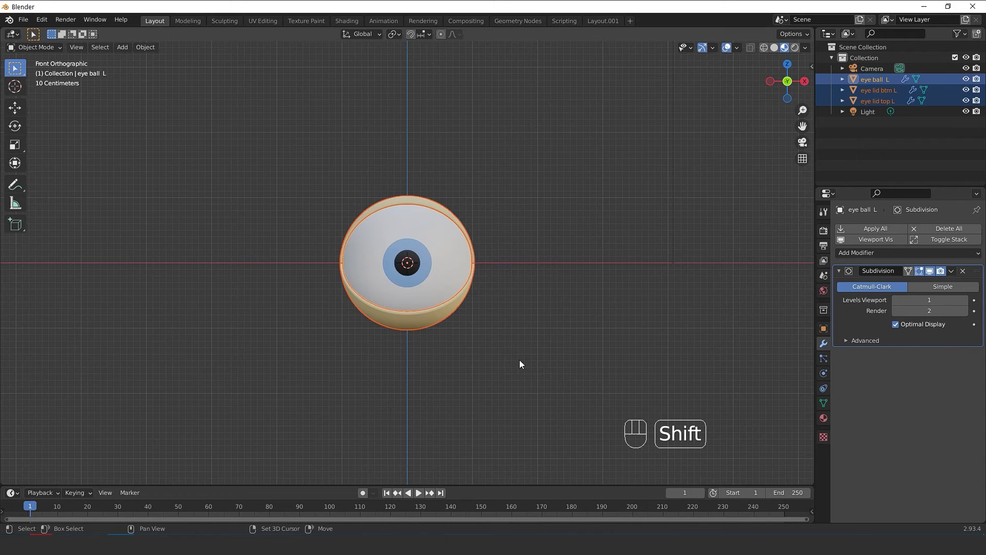
key("shift+d")
key("x")
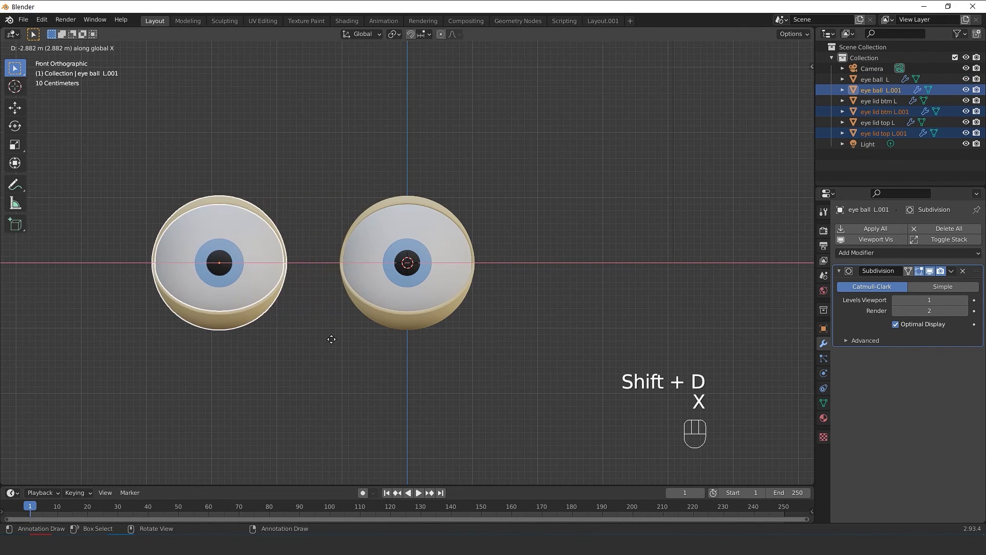
left_click(333, 344)
Batch-rename the copies, replacing 'L.001' with 'R'.
key("ctrl+z")
key("ctrl+F2")
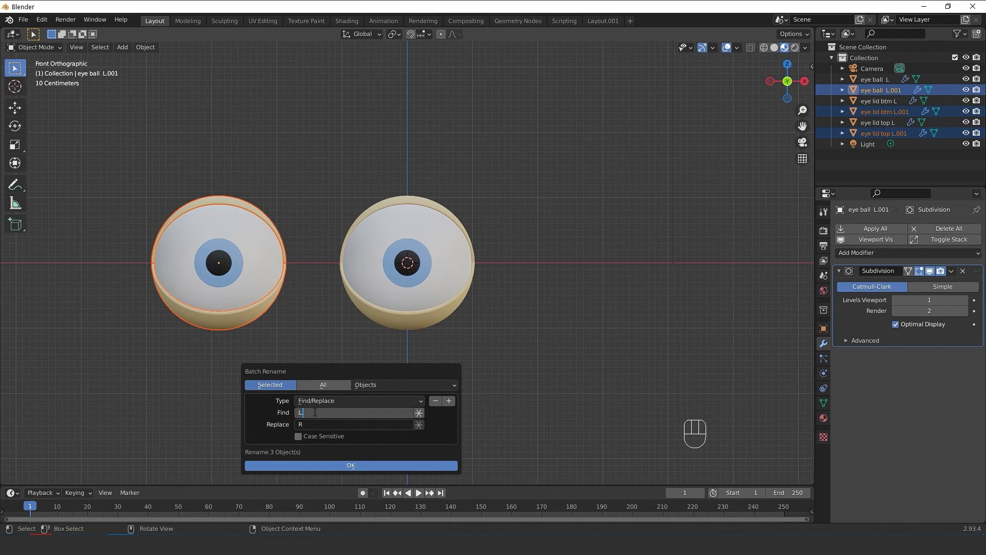
key("KP_0")
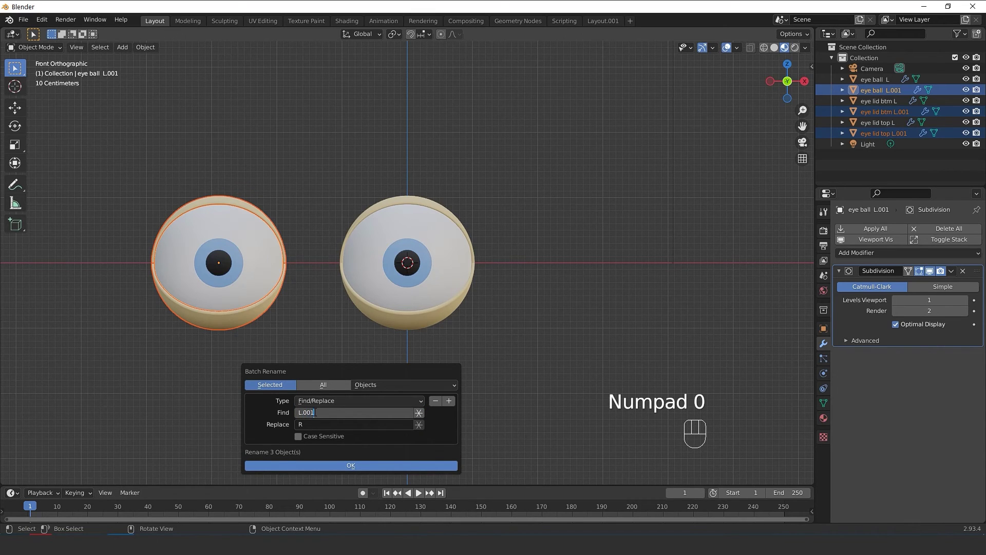